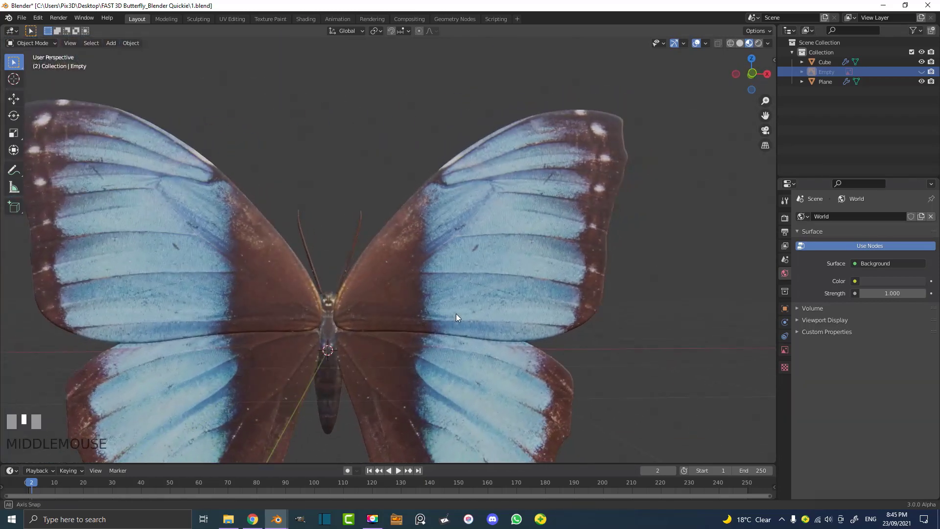
Step: Zoom the viewport out to frame the empty scene for the reference image
{"action": "scroll", "scroll_direction": "down", "scroll_amount": 3}
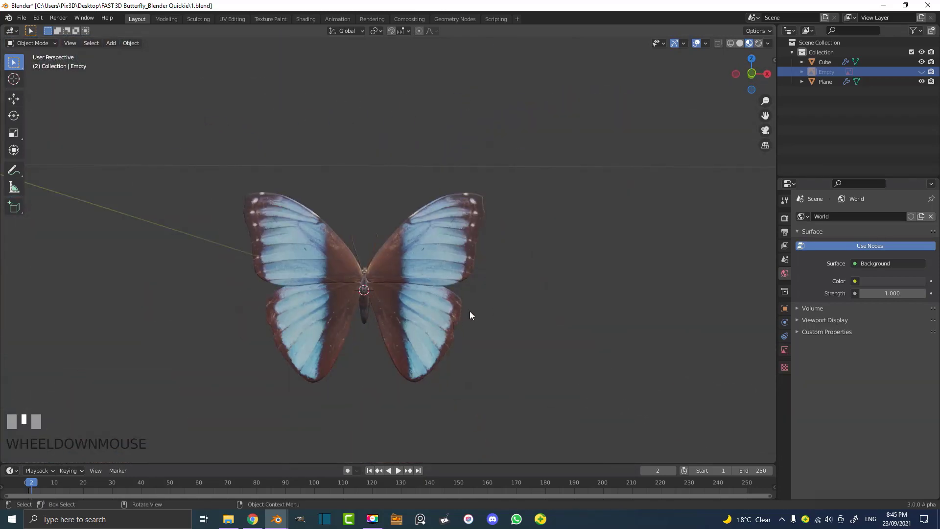
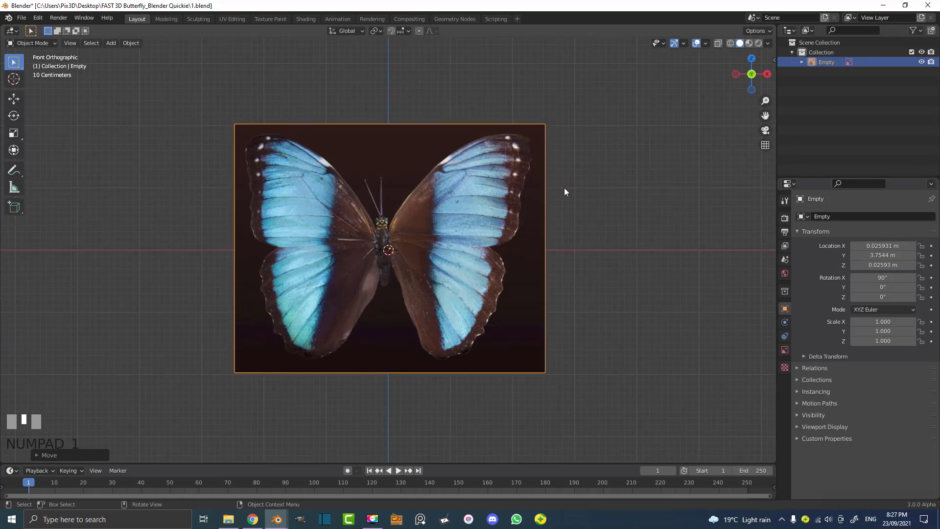
Step: Zoom in and out to frame the butterfly reference photo before adding a mesh
{"action": "scroll", "scroll_direction": "up", "scroll_amount": 3}
{"action": "scroll", "scroll_direction": "down", "scroll_amount": 3}
{"action": "scroll", "scroll_direction": "up", "scroll_amount": 3}
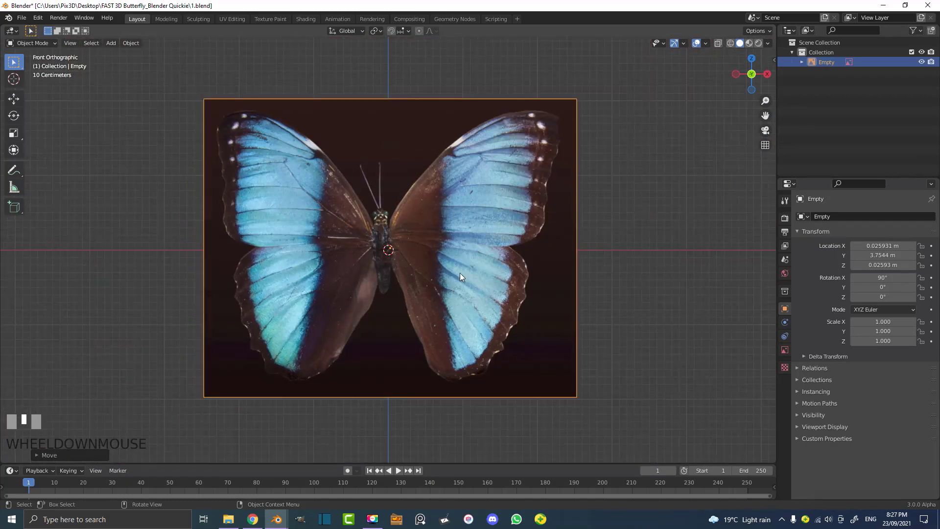
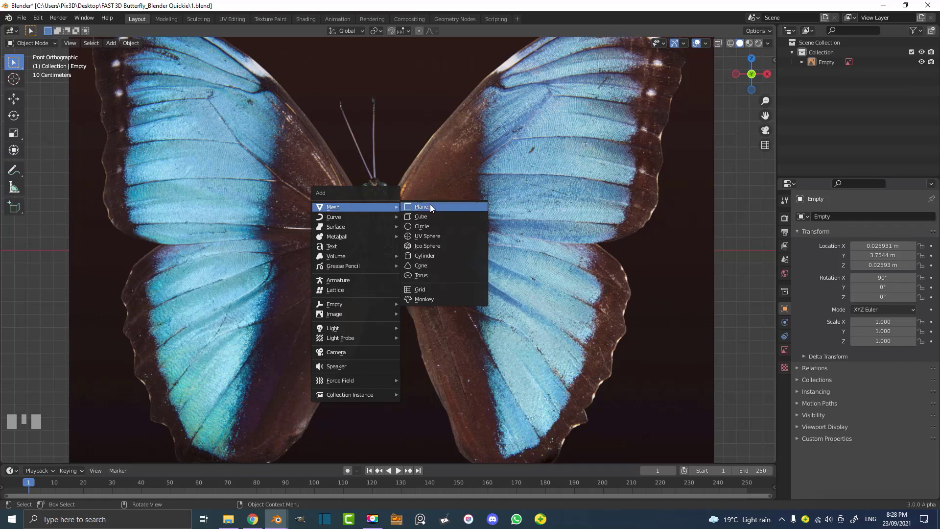
Step: Frame the new plane over the reference and enter Edit Mode on its vertices
{"action": "scroll", "scroll_direction": "down", "scroll_amount": 3}
{"action": "left_click_drag", "start_coordinate": [430, 224], "coordinate": [474, 230]}
{"action": "scroll", "scroll_direction": "up", "scroll_amount": 3}
{"action": "scroll", "scroll_direction": "up", "scroll_amount": 3}
{"action": "key", "text": "Tab"}
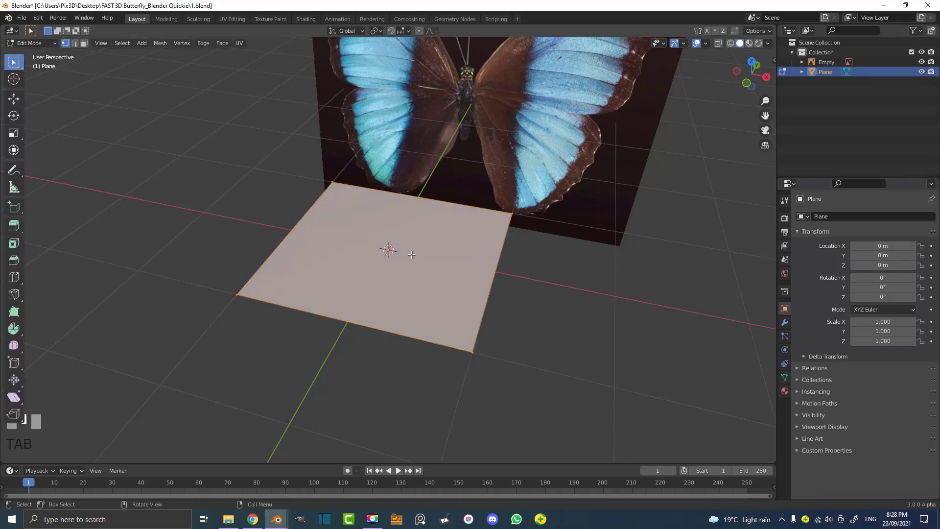
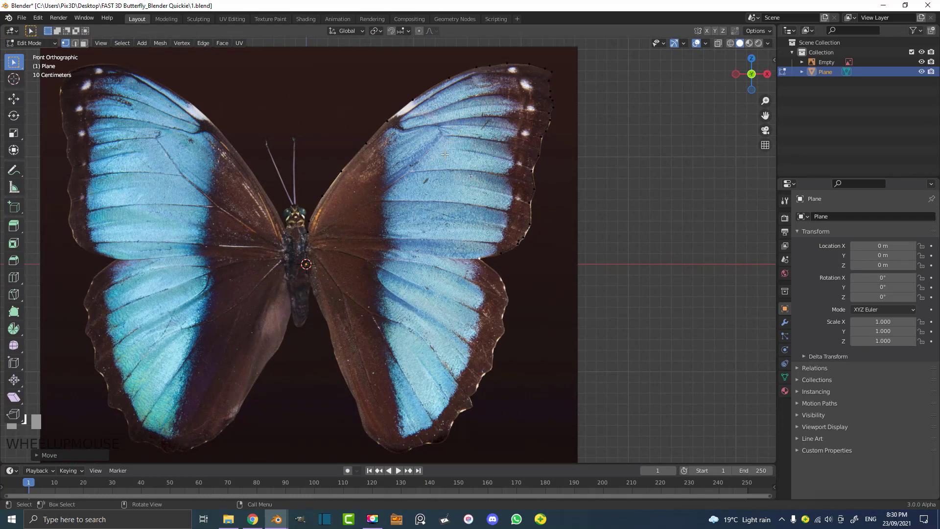
Step: Zoom in on the right wing's upper edge to extrude the face strip
{"action": "scroll", "scroll_direction": "up", "scroll_amount": 3}
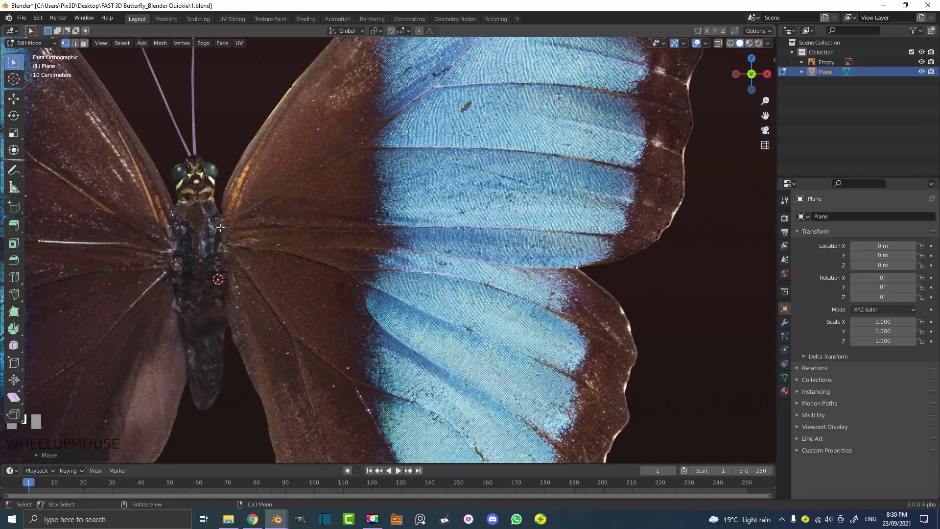
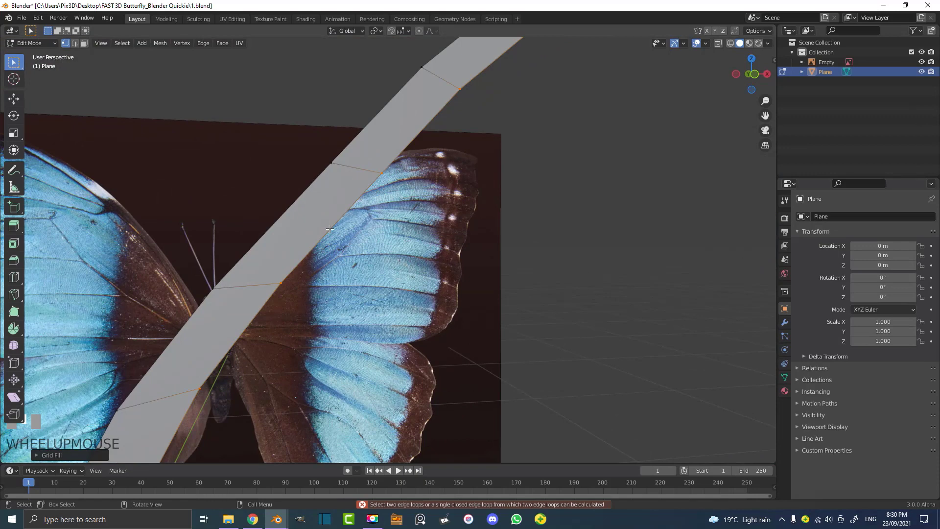
Step: Add a loop cut across the wing strip and grid-fill the wing boundary with quads
{"action": "key", "text": "ctrl+r"}
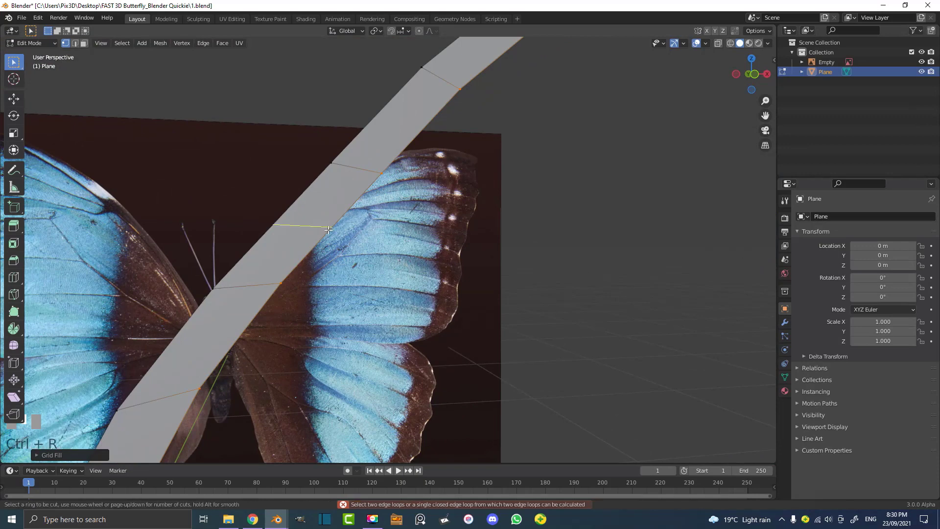
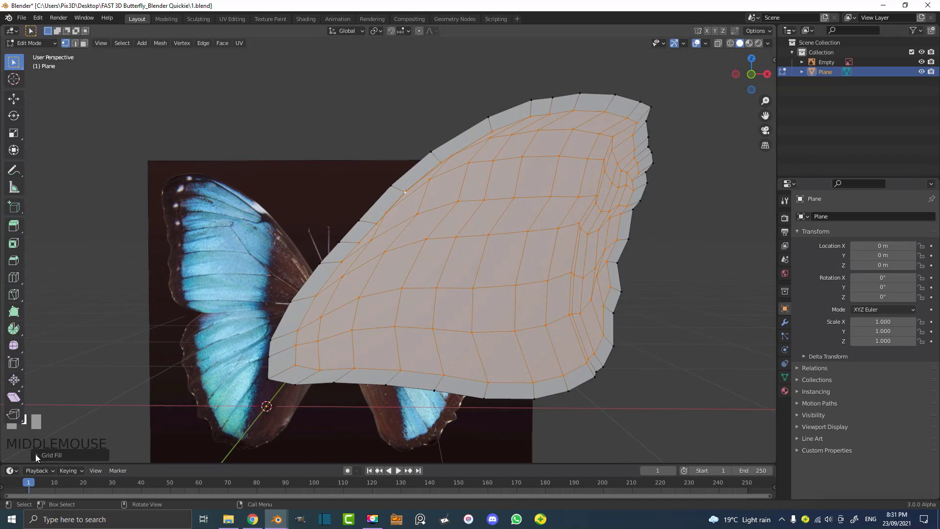
{"action": "left_click", "coordinate": [39, 458]}
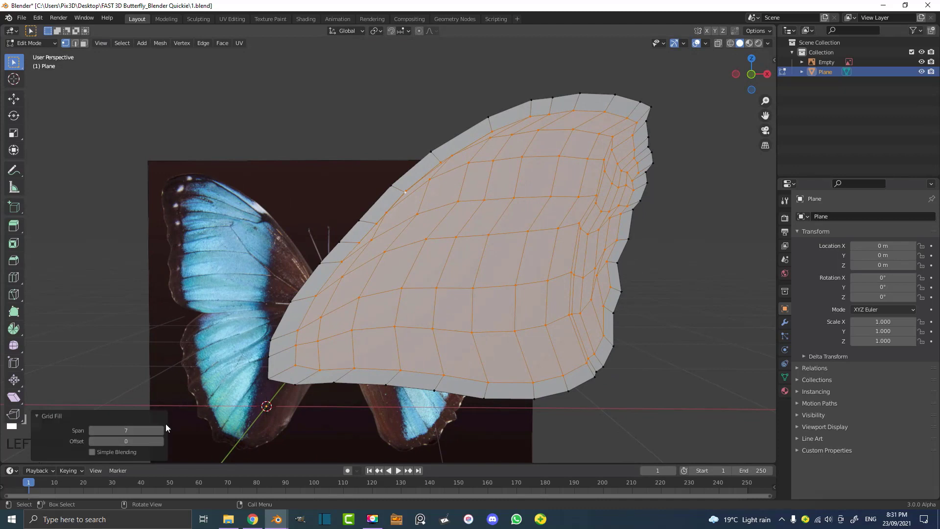
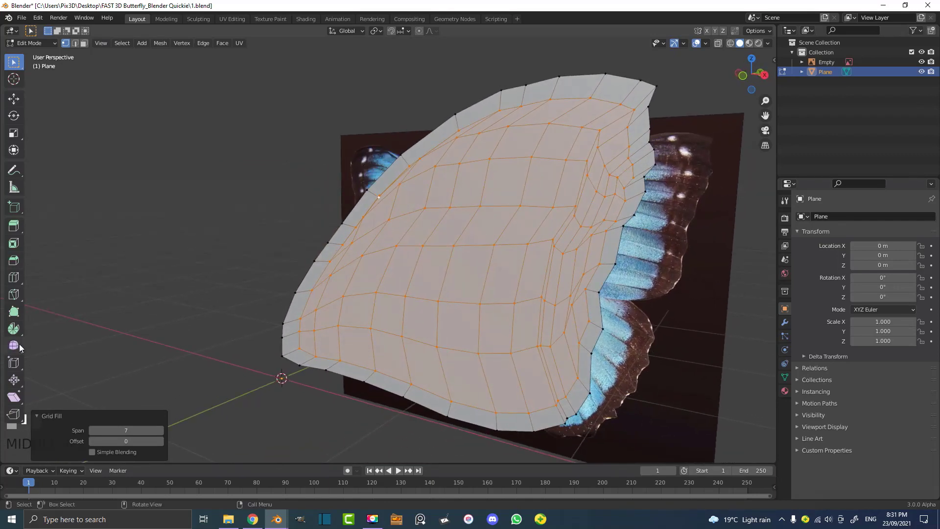
Step: Enable proportional editing and move wing vertices with smooth falloff to curve the wing
{"action": "left_click", "coordinate": [23, 352]}
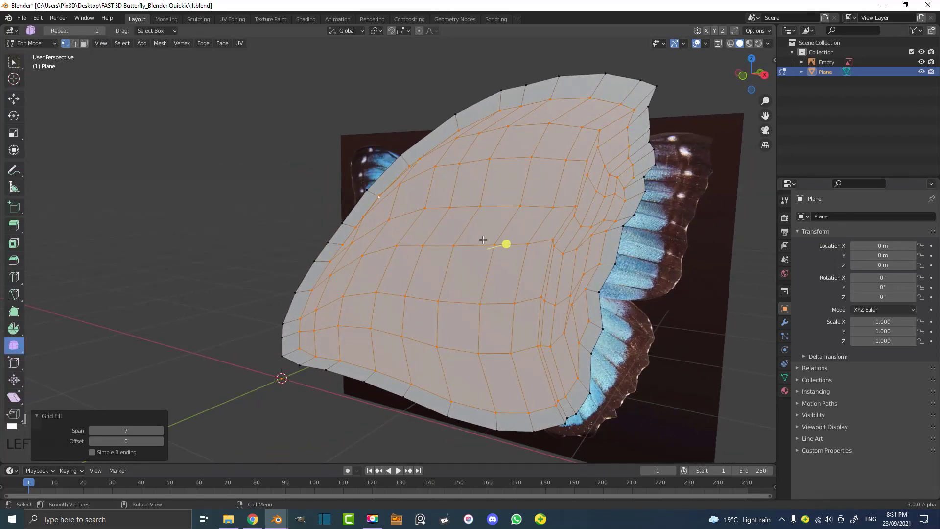
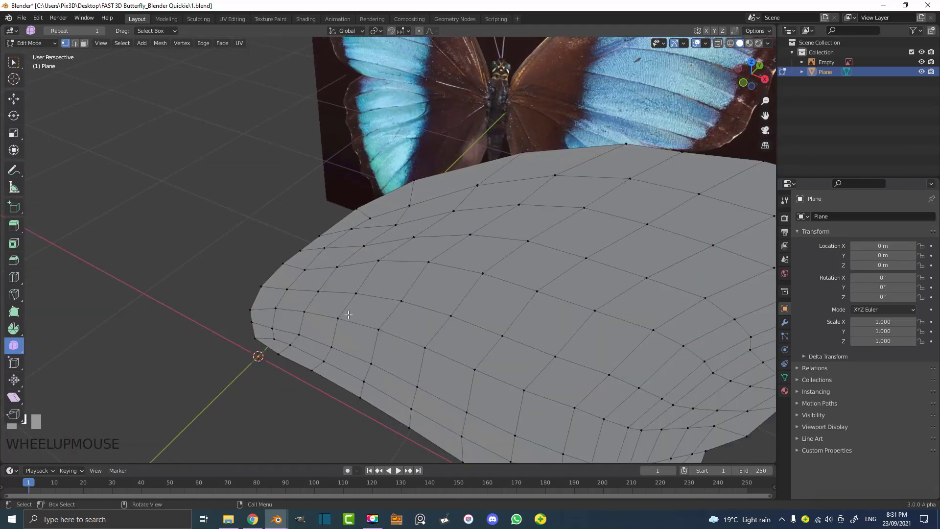
{"action": "scroll", "scroll_direction": "down", "scroll_amount": 3}
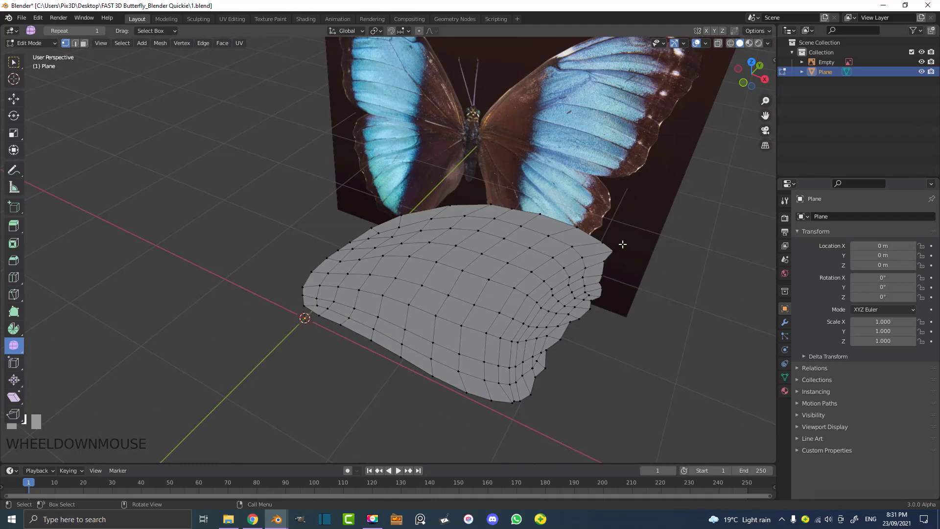
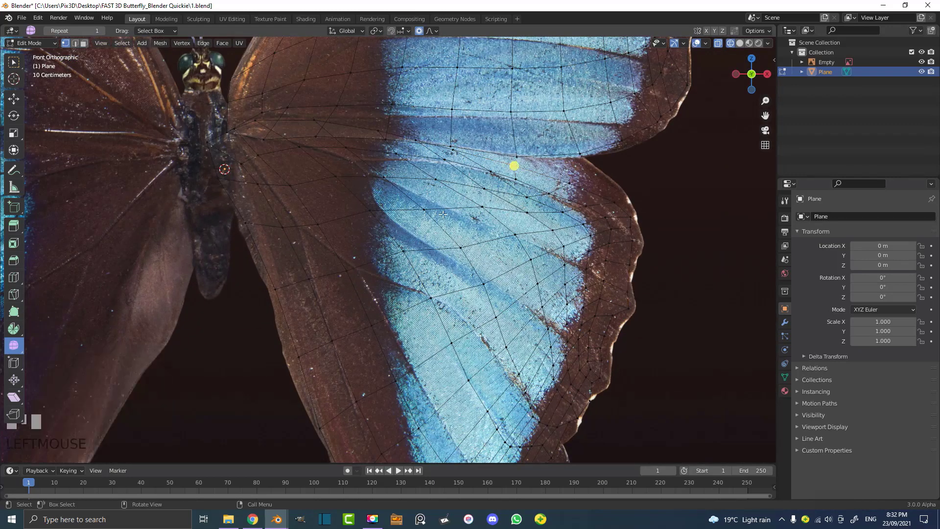
{"action": "key", "text": "g"}
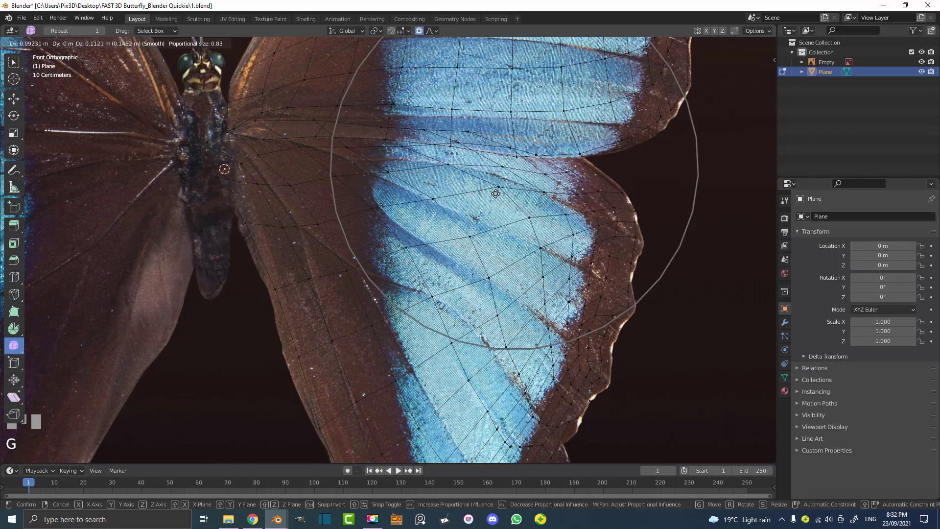
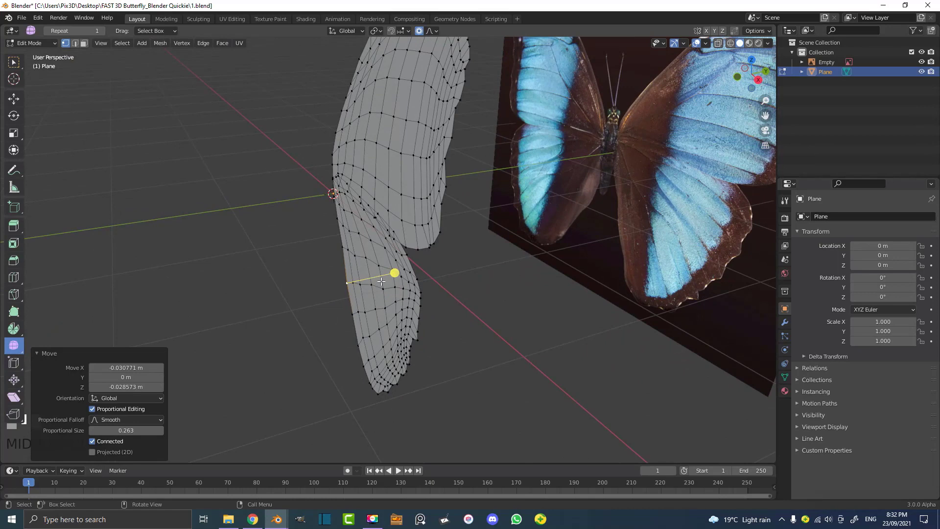
Step: Select the lower wing section's vertices to reshape them
{"action": "left_click", "coordinate": [429, 329]}
{"action": "left_click_drag", "start_coordinate": [451, 372], "coordinate": [459, 362]}
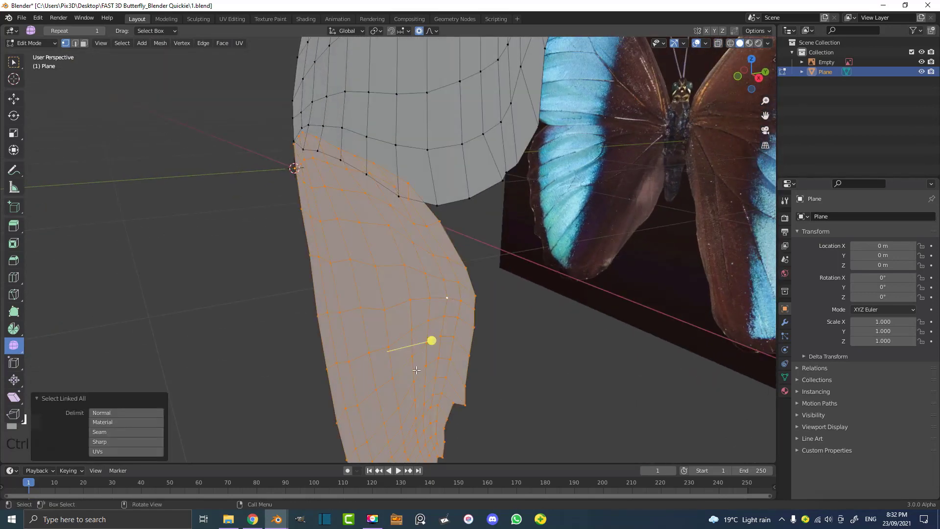
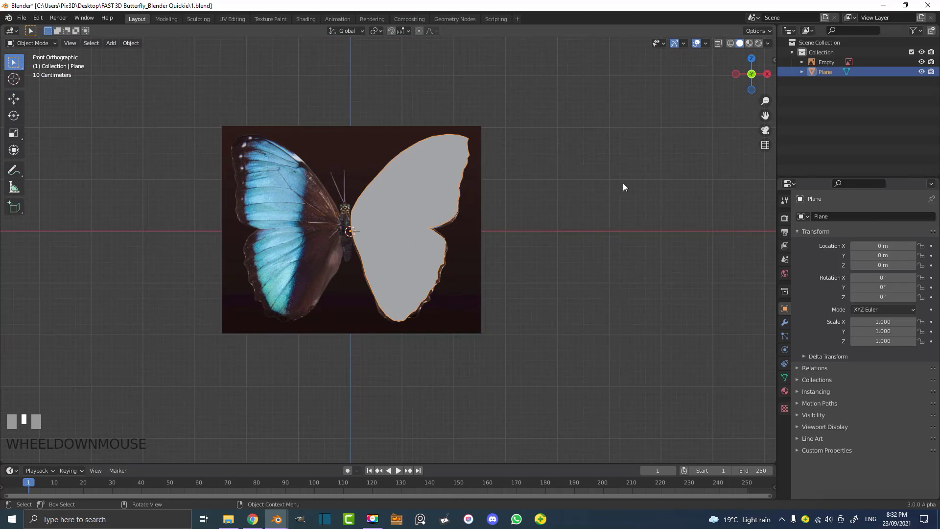
Step: Create material BF with Base Color driven by an Image Texture of pexels-pixabay-66877.jpg
{"action": "scroll", "scroll_direction": "up", "scroll_amount": 3}
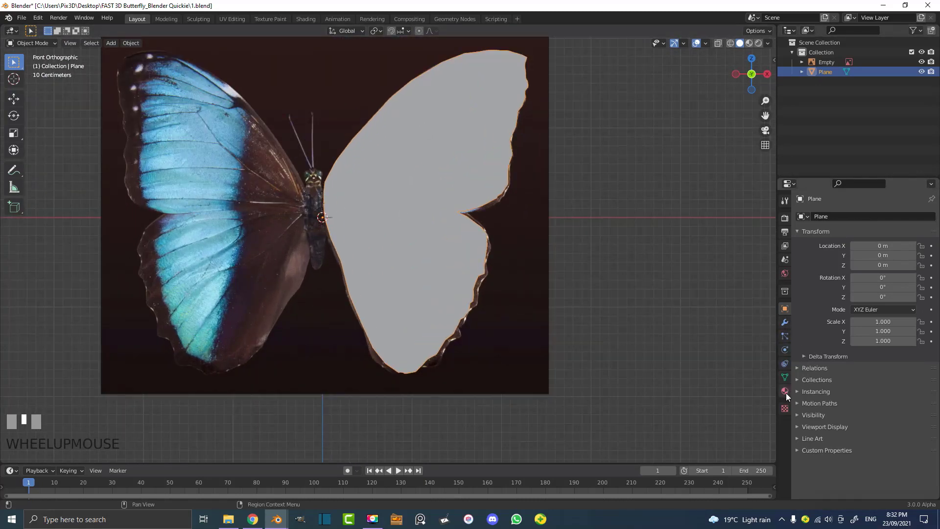
{"action": "left_click", "coordinate": [788, 395]}
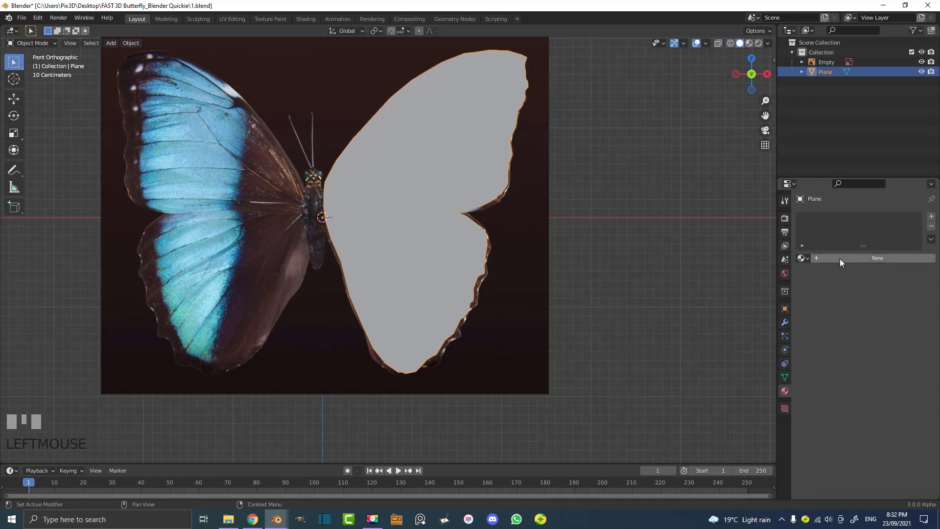
{"action": "left_click_drag", "start_coordinate": [883, 259], "coordinate": [840, 273]}
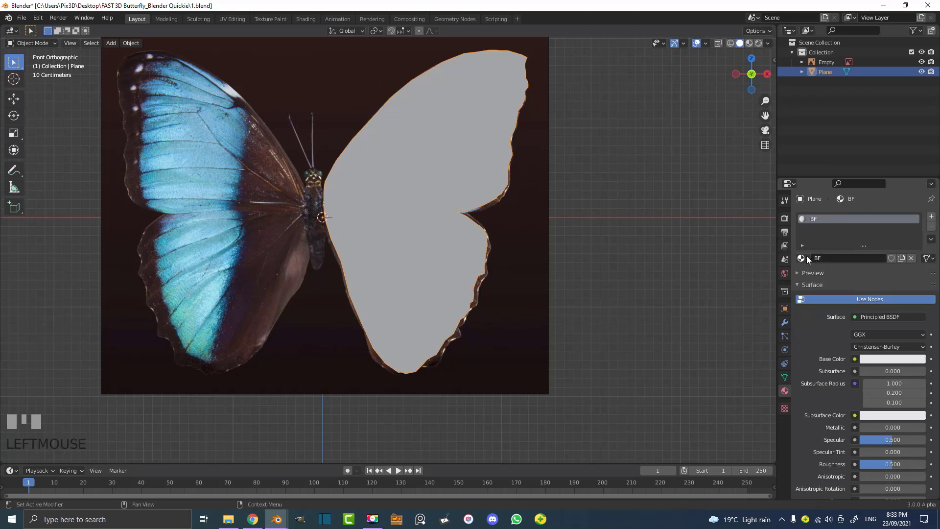
{"action": "left_click", "coordinate": [809, 261]}
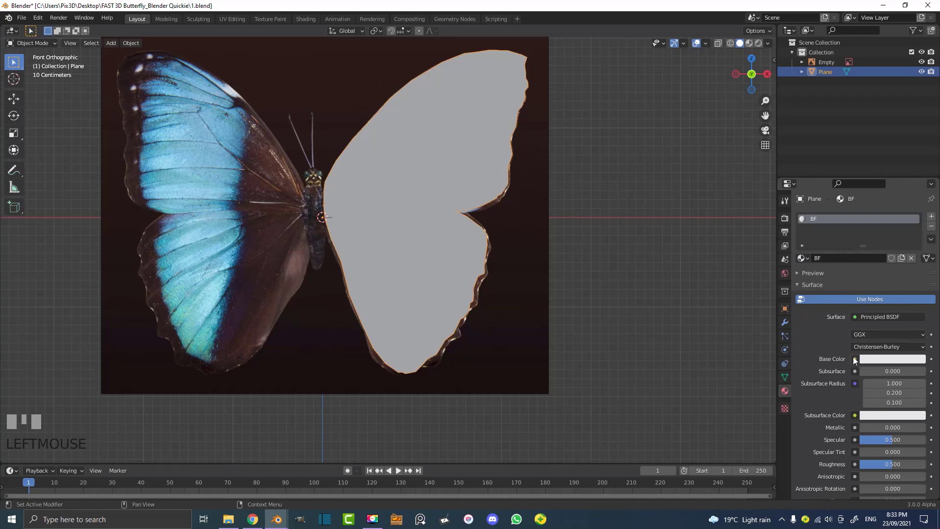
{"action": "left_click_drag", "start_coordinate": [858, 362], "coordinate": [473, 203]}
Step: Switch the viewport to Material Preview and orbit to see the textured wing
{"action": "scroll", "scroll_direction": "up", "scroll_amount": 3}
{"action": "scroll", "scroll_direction": "down", "scroll_amount": 3}
{"action": "key", "text": "z"}
{"action": "left_click_drag", "start_coordinate": [473, 204], "coordinate": [443, 244]}
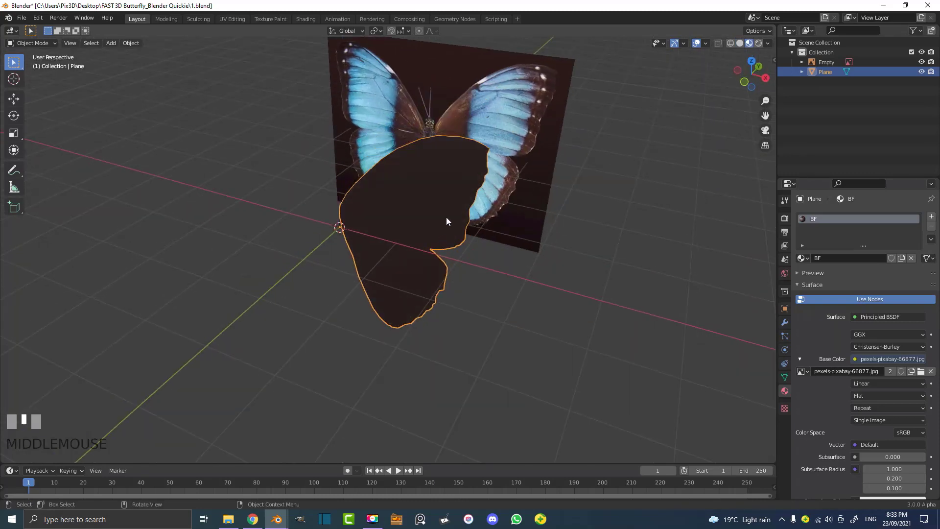
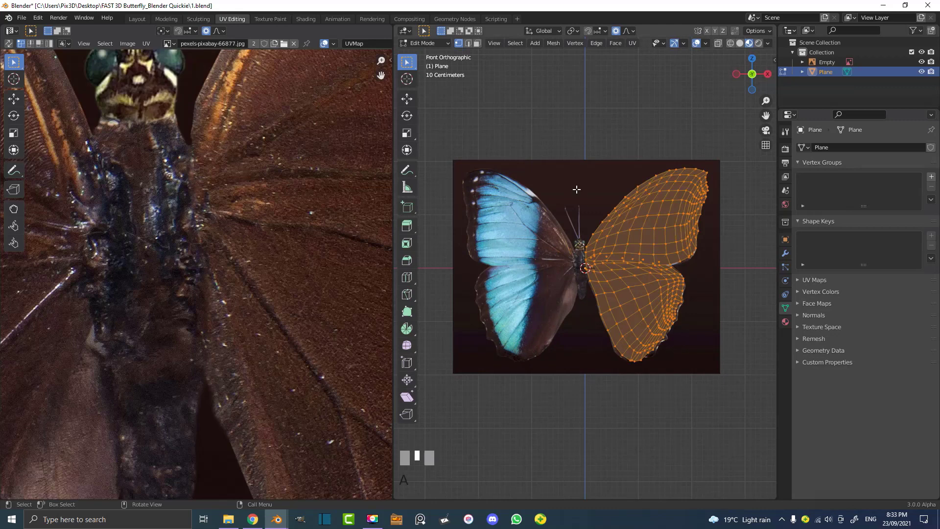
Step: Unwrap the wing with Project From View and place its UVs over the photo's wing
{"action": "scroll", "scroll_direction": "down", "scroll_amount": 3}
{"action": "scroll", "scroll_direction": "up", "scroll_amount": 3}
{"action": "left_click_drag", "start_coordinate": [664, 250], "coordinate": [640, 273]}
{"action": "key", "text": "KP_1"}
{"action": "key", "text": "u"}
{"action": "left_click_drag", "start_coordinate": [177, 209], "coordinate": [205, 213]}
{"action": "left_click", "coordinate": [205, 213]}
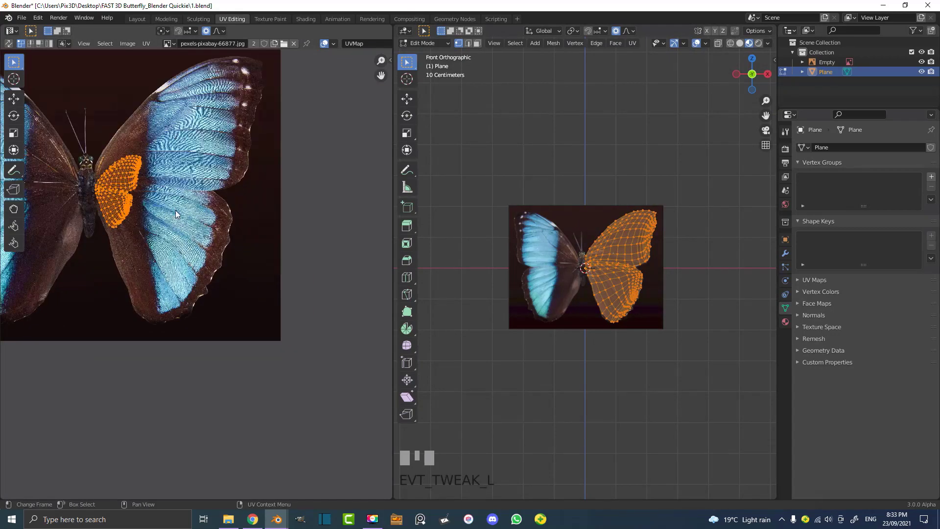
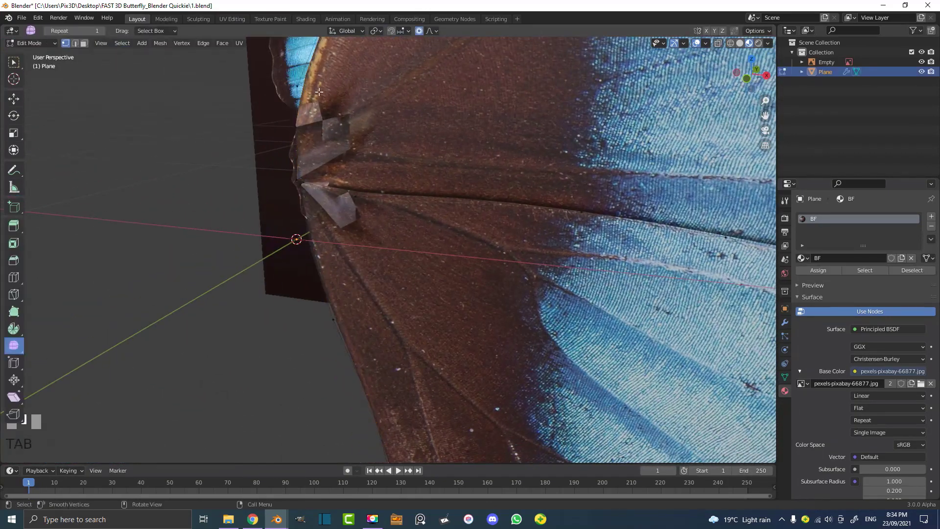
Step: Switch the viewport back to Solid shading before mirroring the wing
{"action": "left_click", "coordinate": [426, 38]}
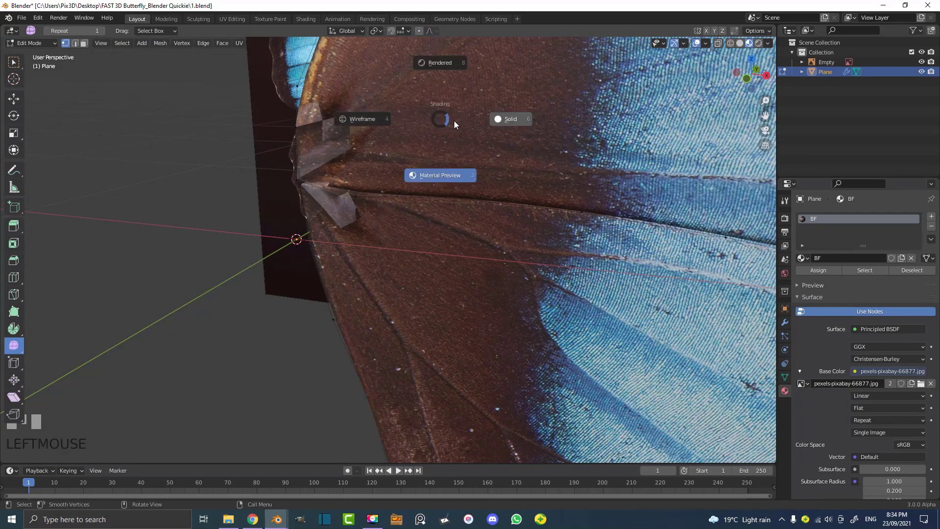
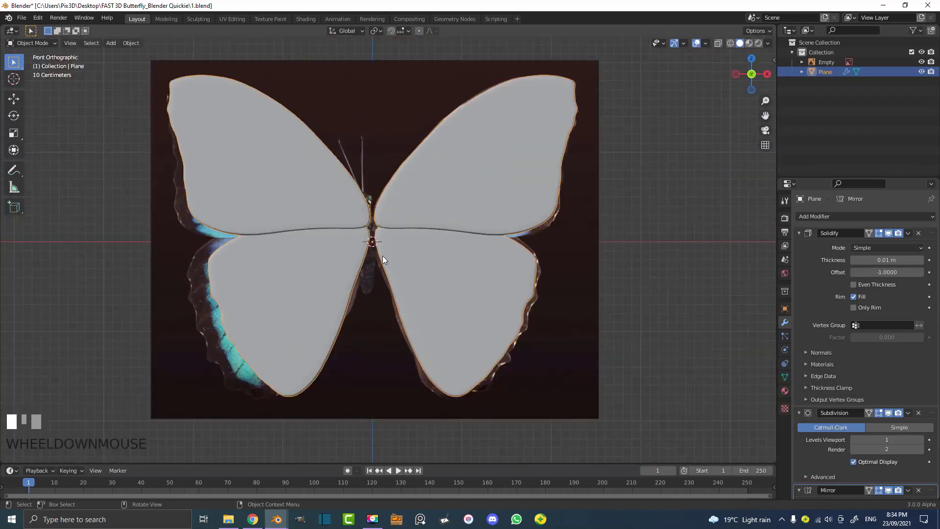
Step: Orbit and zoom around the butterfly to inspect the mirrored wings from several angles
{"action": "scroll", "scroll_direction": "up", "scroll_amount": 3}
{"action": "left_click_drag", "start_coordinate": [360, 240], "coordinate": [381, 240]}
{"action": "left_click_drag", "start_coordinate": [381, 240], "coordinate": [334, 270]}
{"action": "scroll", "scroll_direction": "up", "scroll_amount": 3}
{"action": "left_click_drag", "start_coordinate": [334, 270], "coordinate": [290, 246]}
{"action": "scroll", "scroll_direction": "down", "scroll_amount": 3}
{"action": "left_click_drag", "start_coordinate": [289, 246], "coordinate": [420, 163]}
{"action": "scroll", "scroll_direction": "up", "scroll_amount": 3}
{"action": "scroll", "scroll_direction": "up", "scroll_amount": 3}
{"action": "scroll", "scroll_direction": "up", "scroll_amount": 3}
{"action": "scroll", "scroll_direction": "down", "scroll_amount": 3}
{"action": "left_click_drag", "start_coordinate": [421, 163], "coordinate": [447, 179]}
{"action": "scroll", "scroll_direction": "down", "scroll_amount": 3}
{"action": "middle_click", "coordinate": [447, 180]}
Step: Switch the viewport to Material Preview so both mirrored wings show their butterfly texture
{"action": "key", "text": "z"}
{"action": "scroll", "scroll_direction": "down", "scroll_amount": 3}
{"action": "left_click_drag", "start_coordinate": [524, 242], "coordinate": [527, 207]}
{"action": "key", "text": "KP_1"}
{"action": "key", "text": "alt+a"}
{"action": "scroll", "scroll_direction": "up", "scroll_amount": 3}
{"action": "scroll", "scroll_direction": "up", "scroll_amount": 3}
{"action": "key", "text": "z"}
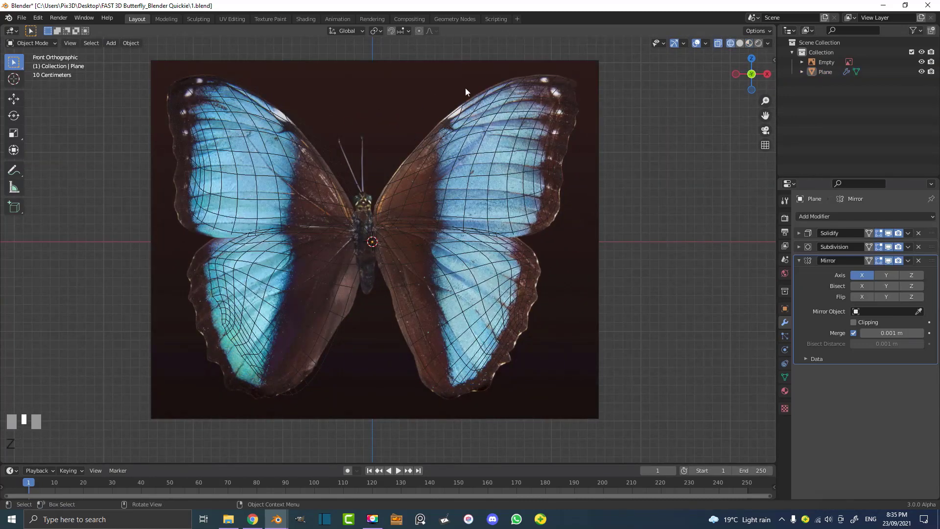
{"action": "left_click", "coordinate": [377, 72]}
{"action": "scroll", "scroll_direction": "up", "scroll_amount": 3}
{"action": "left_click_drag", "start_coordinate": [516, 152], "coordinate": [462, 165]}
{"action": "scroll", "scroll_direction": "down", "scroll_amount": 3}
{"action": "scroll", "scroll_direction": "up", "scroll_amount": 3}
Step: Set the wing Plane's viewport display to Wireframe
{"action": "left_click", "coordinate": [528, 185]}
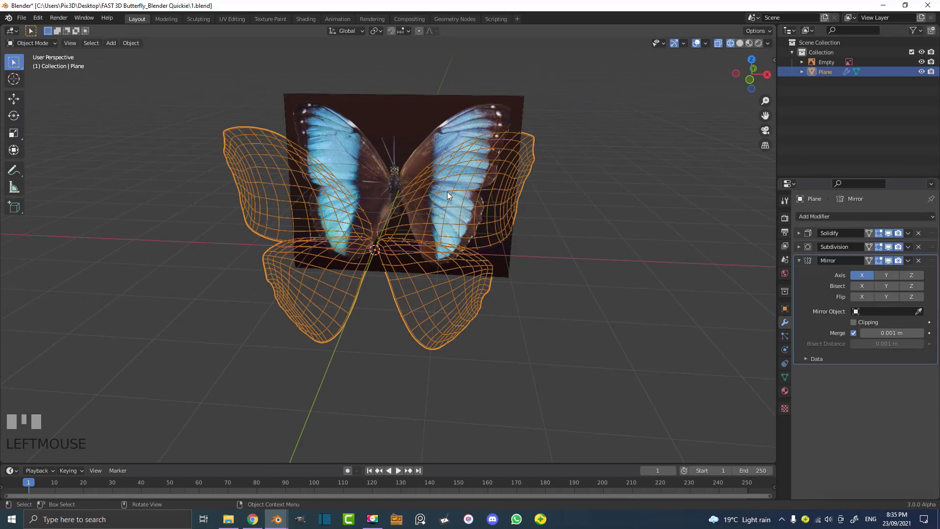
Step: Hide the wing Plane and add a cube in front orthographic view for the body
{"action": "key", "text": "h"}
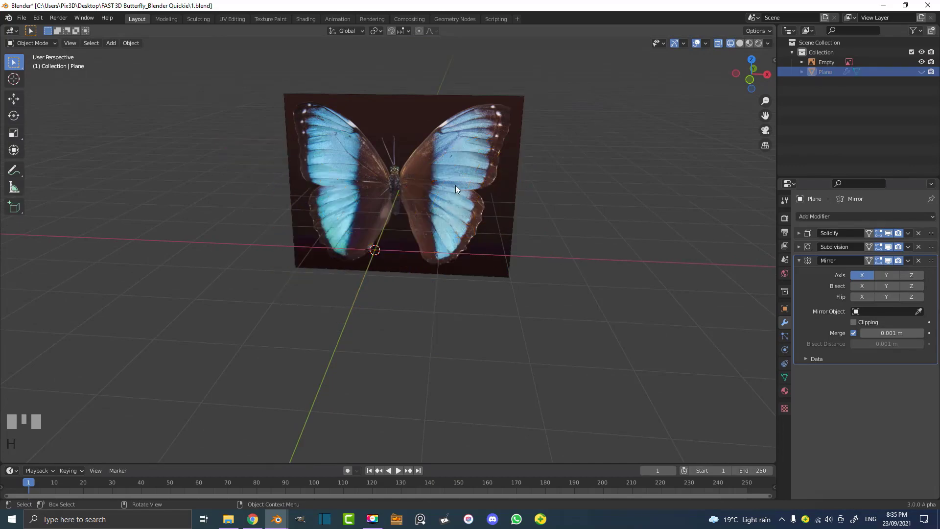
{"action": "key", "text": "KP_1"}
{"action": "key", "text": "z"}
{"action": "scroll", "scroll_direction": "up", "scroll_amount": 3}
{"action": "middle_click", "coordinate": [353, 245]}
{"action": "scroll", "scroll_direction": "up", "scroll_amount": 3}
{"action": "scroll", "scroll_direction": "down", "scroll_amount": 3}
{"action": "scroll", "scroll_direction": "up", "scroll_amount": 3}
{"action": "scroll", "scroll_direction": "up", "scroll_amount": 3}
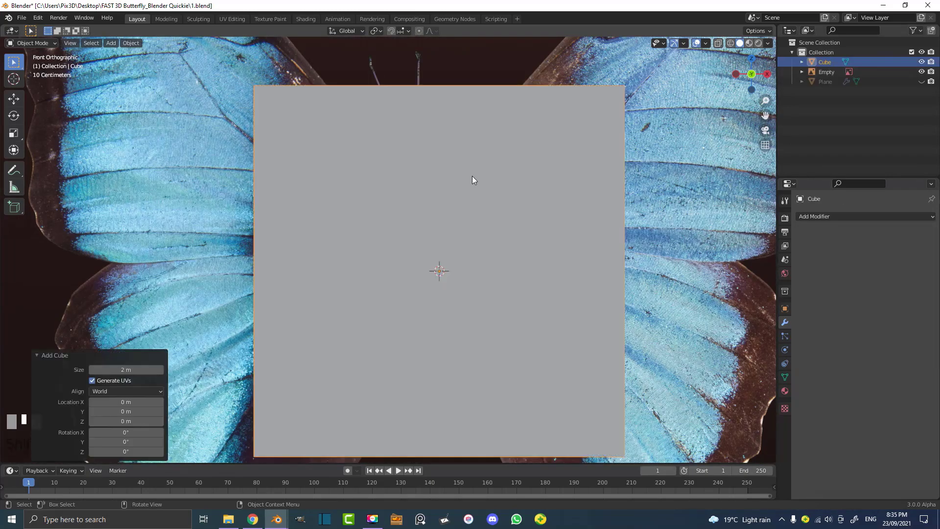
{"action": "left_click_drag", "start_coordinate": [474, 202], "coordinate": [461, 295]}
{"action": "key", "text": "z"}
Step: Scale the cube down over the butterfly's body and start nudging the reference image empty sideways
{"action": "key", "text": "s"}
{"action": "left_click_drag", "start_coordinate": [431, 257], "coordinate": [435, 116]}
{"action": "scroll", "scroll_direction": "up", "scroll_amount": 3}
{"action": "scroll", "scroll_direction": "up", "scroll_amount": 3}
{"action": "scroll", "scroll_direction": "up", "scroll_amount": 3}
{"action": "left_click", "coordinate": [435, 117]}
{"action": "scroll", "scroll_direction": "down", "scroll_amount": 3}
{"action": "scroll", "scroll_direction": "up", "scroll_amount": 3}
{"action": "left_click_drag", "start_coordinate": [471, 254], "coordinate": [414, 206]}
{"action": "key", "text": "g"}
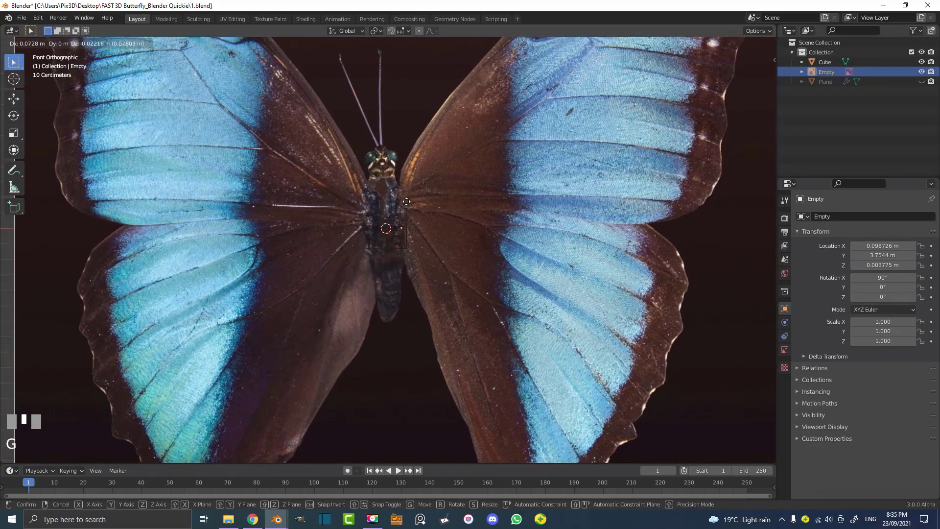
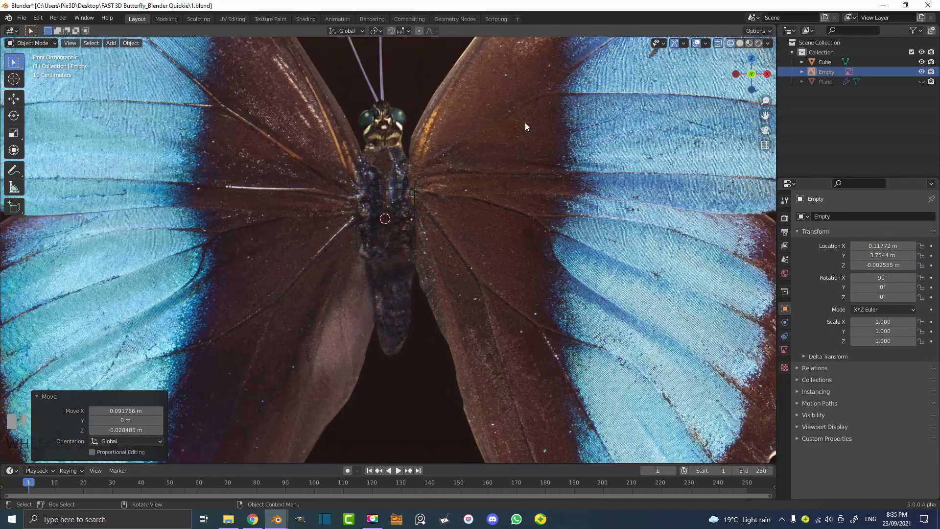
Step: Rotate the reference image empty about 2.5° so the butterfly's body lines up vertically
{"action": "key", "text": "r"}
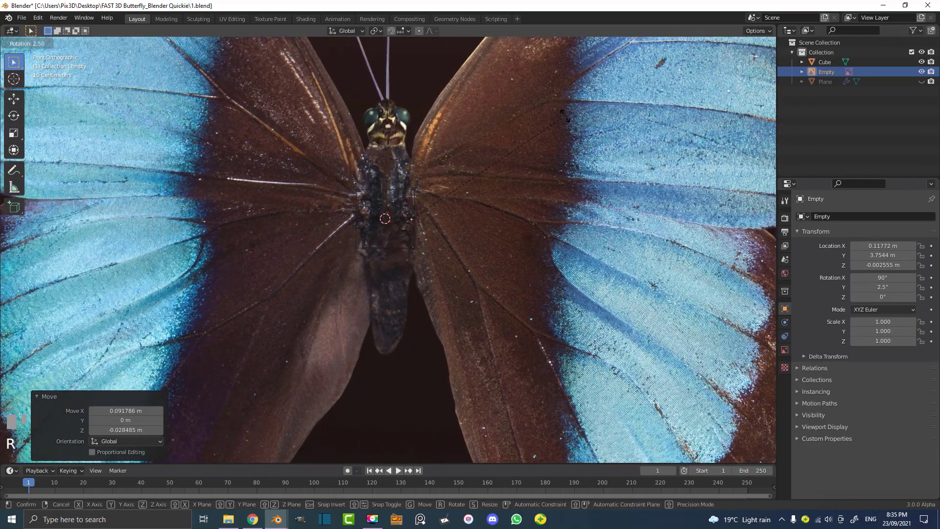
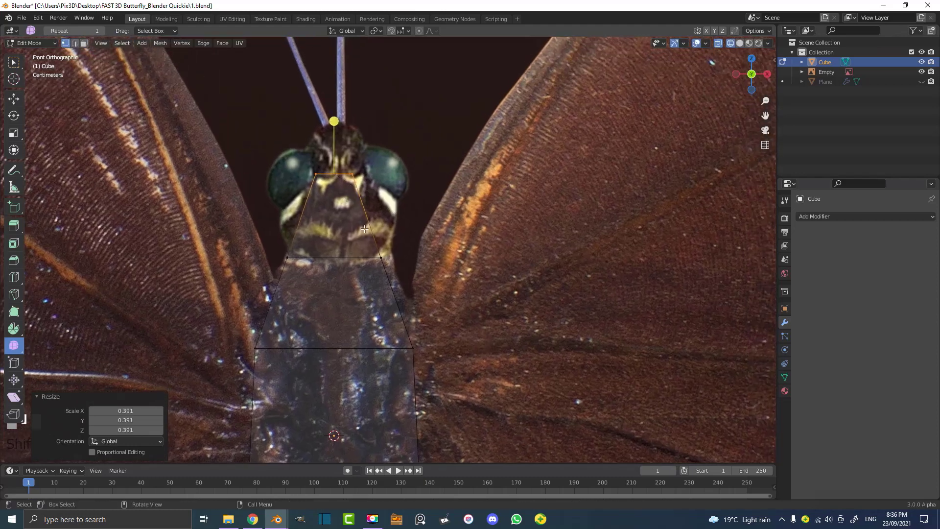
Step: Extrude the cube's top face up into the head and scale the new section to the thorax width
{"action": "key", "text": "e"}
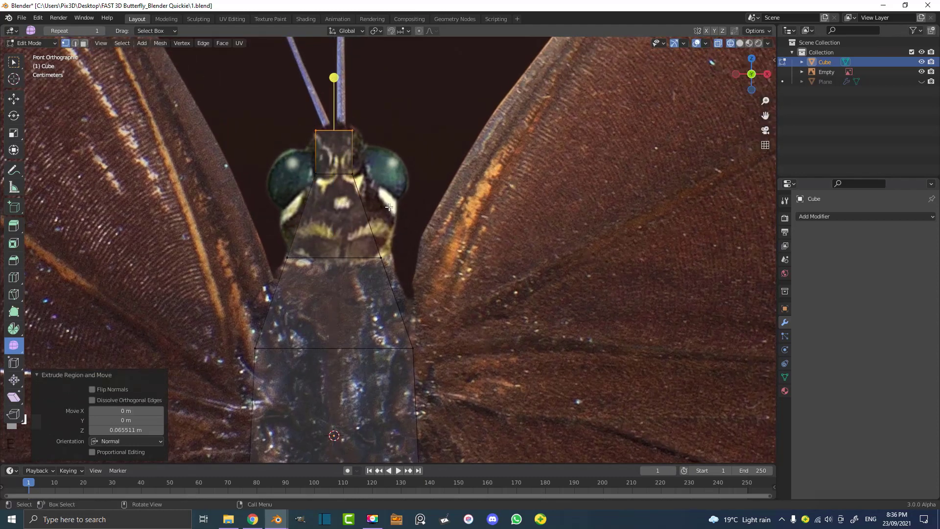
{"action": "key", "text": "s"}
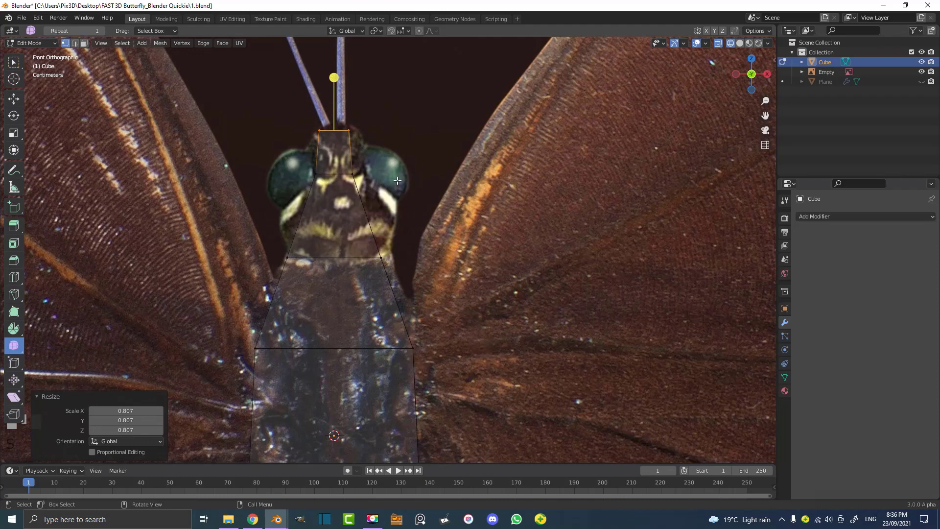
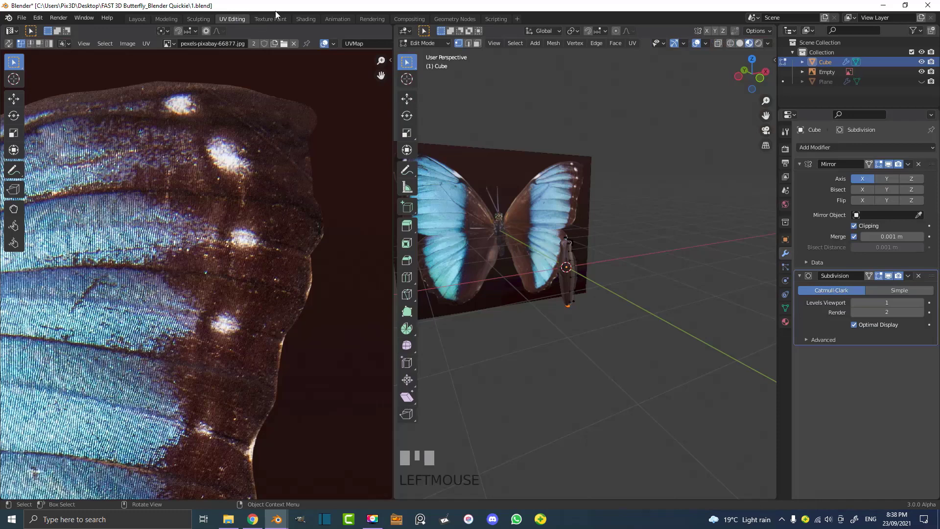
Step: Project the body mesh's UVs from the front view and select them in the UV Editor
{"action": "key", "text": "KP_1"}
{"action": "scroll", "scroll_direction": "up", "scroll_amount": 3}
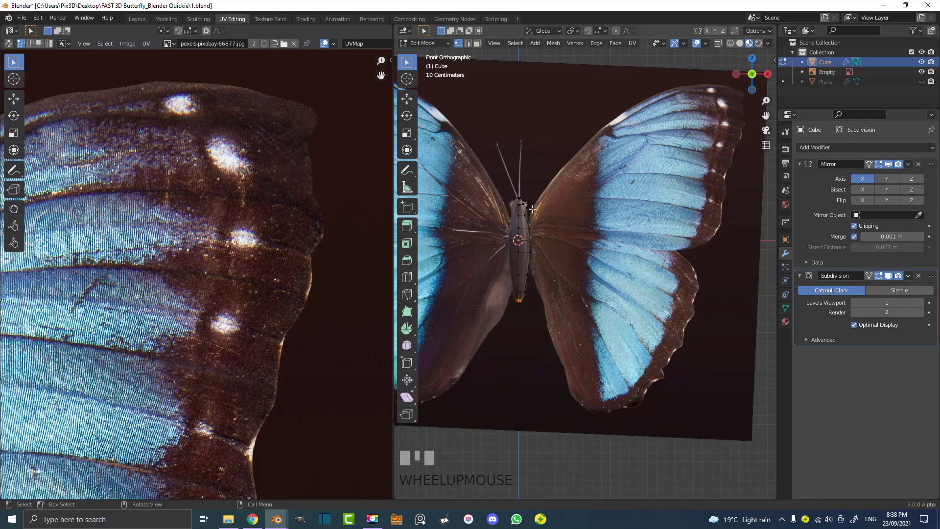
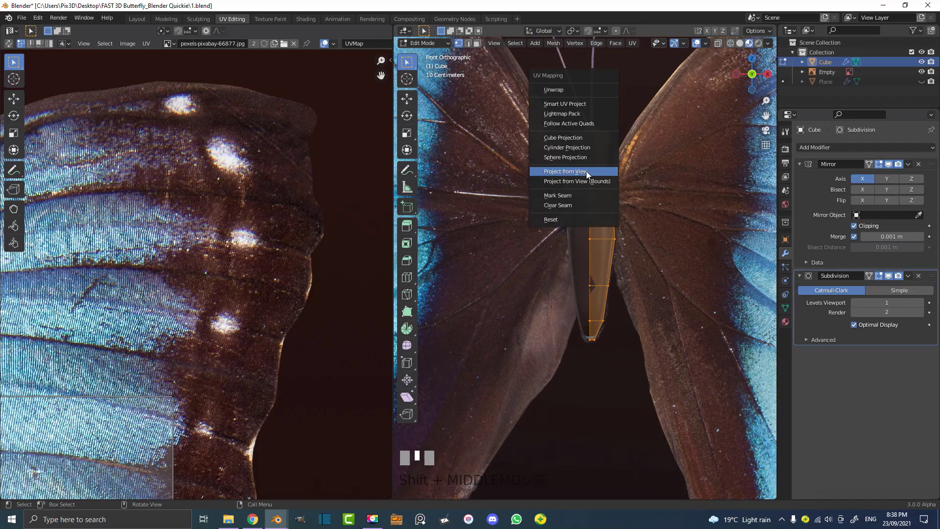
{"action": "key", "text": "u"}
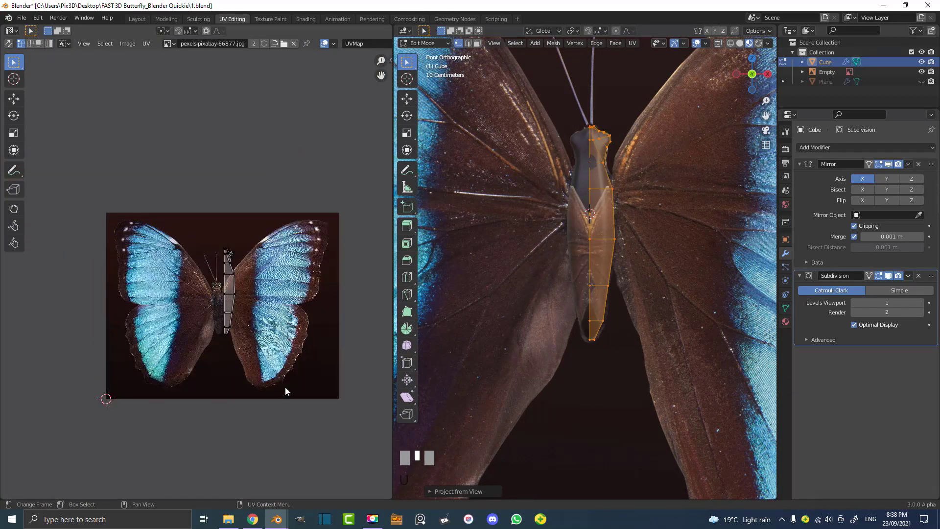
{"action": "left_click", "coordinate": [194, 214]}
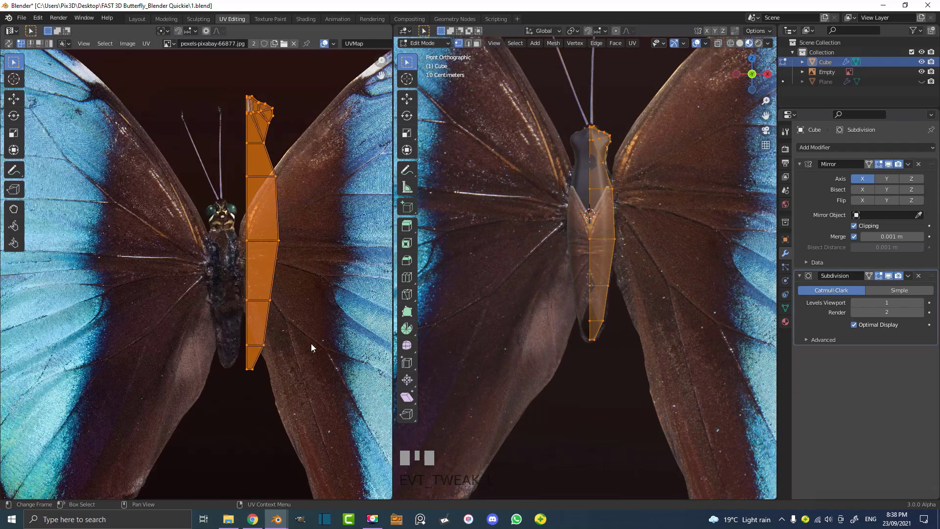
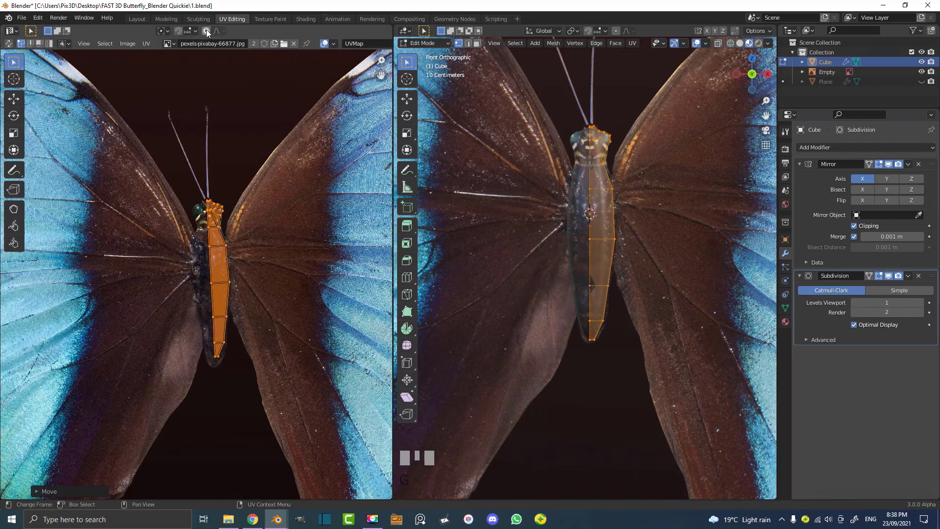
Step: With proportional editing on, move the tail-end UVs onto the abdomen tip in the photo
{"action": "left_click", "coordinate": [209, 36]}
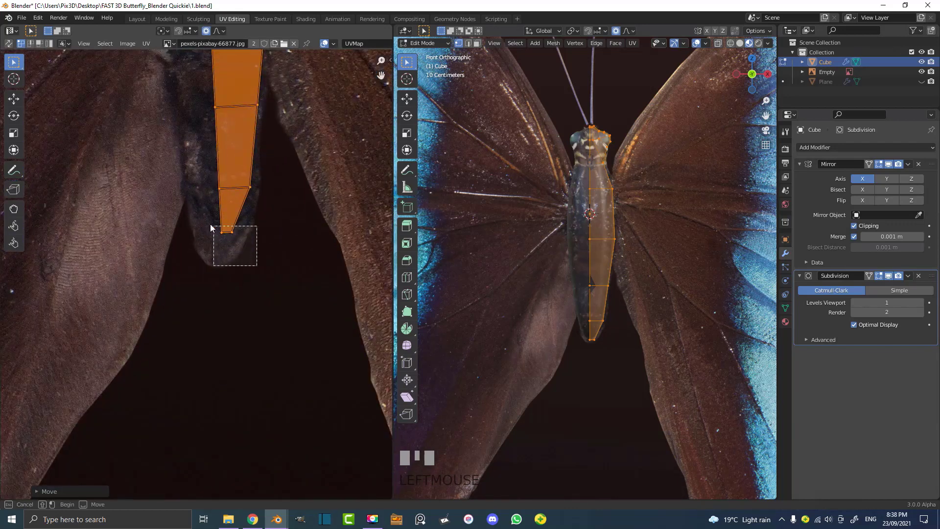
{"action": "key", "text": "g"}
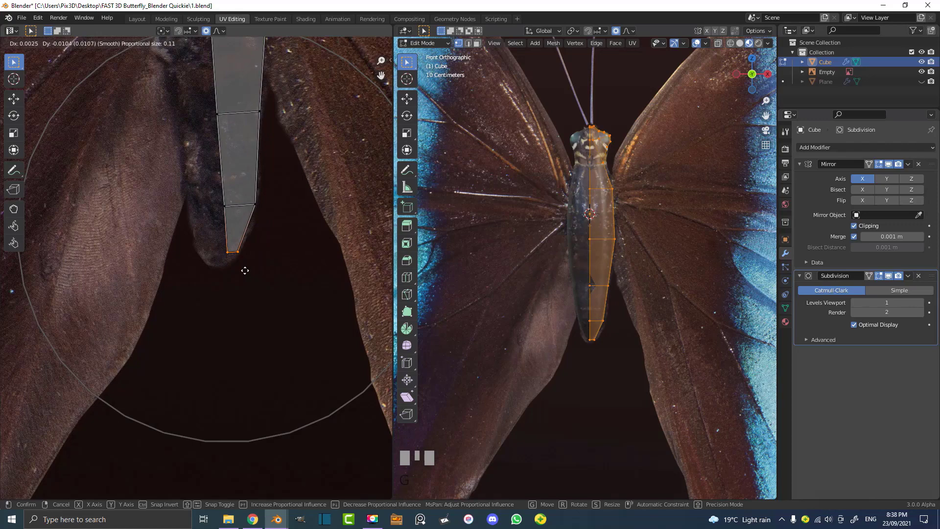
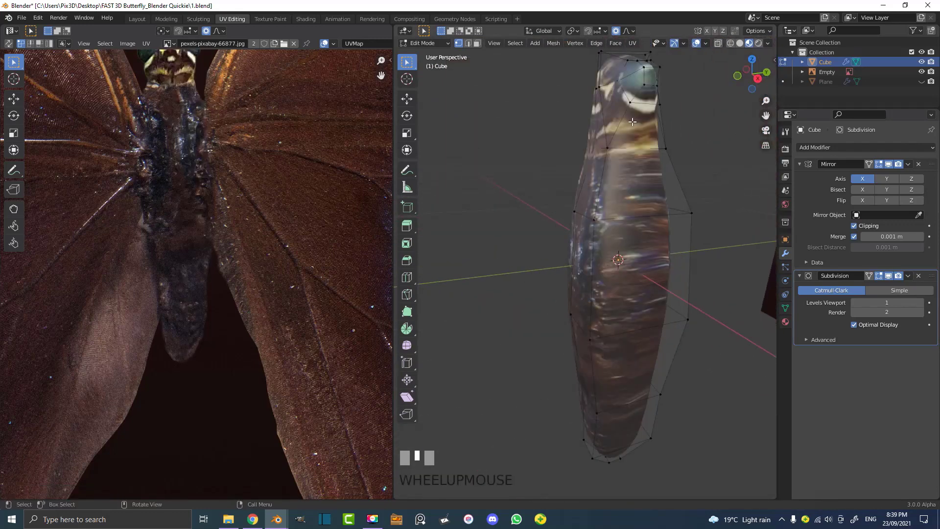
Step: Orbit around the textured body and leave Edit Mode to see the full butterfly
{"action": "scroll", "scroll_direction": "down", "scroll_amount": 3}
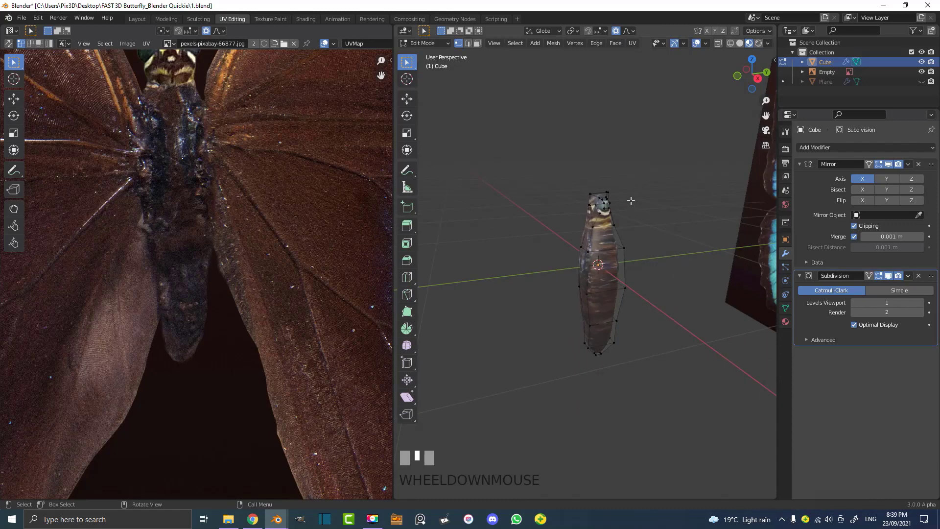
{"action": "key", "text": "Tab"}
{"action": "scroll", "scroll_direction": "down", "scroll_amount": 3}
{"action": "left_click_drag", "start_coordinate": [574, 253], "coordinate": [654, 260]}
{"action": "scroll", "scroll_direction": "up", "scroll_amount": 3}
{"action": "middle_click", "coordinate": [654, 260]}
{"action": "key", "text": "alt+a"}
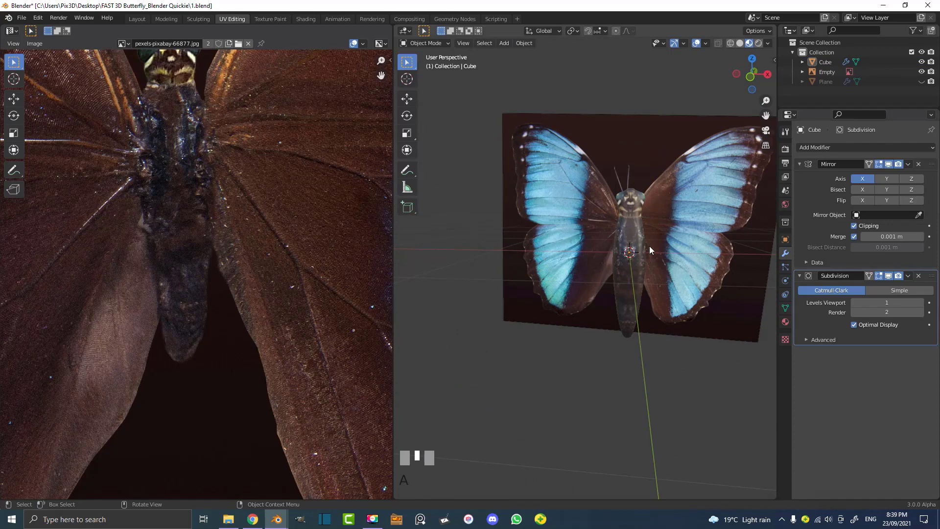
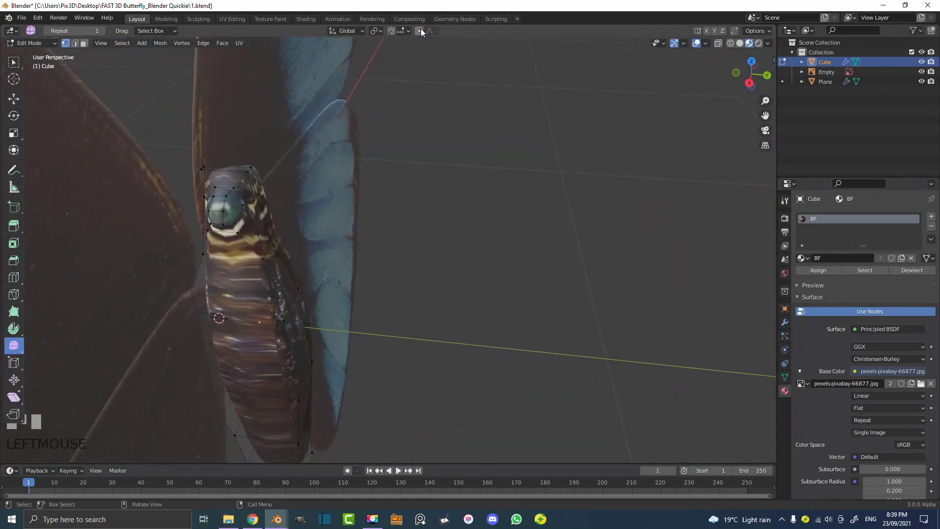
Step: Turn off proportional editing, extrude the antenna from the head, then go to UV Editing
{"action": "left_click", "coordinate": [86, 44]}
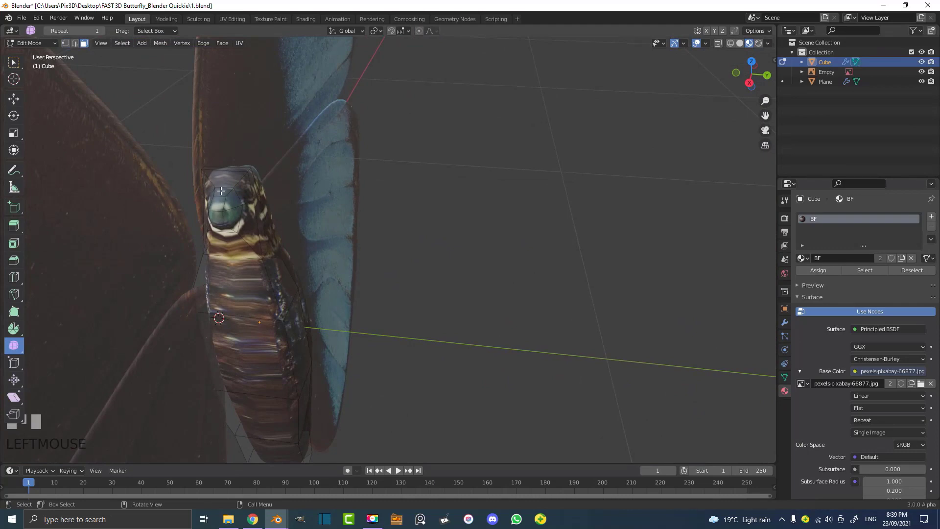
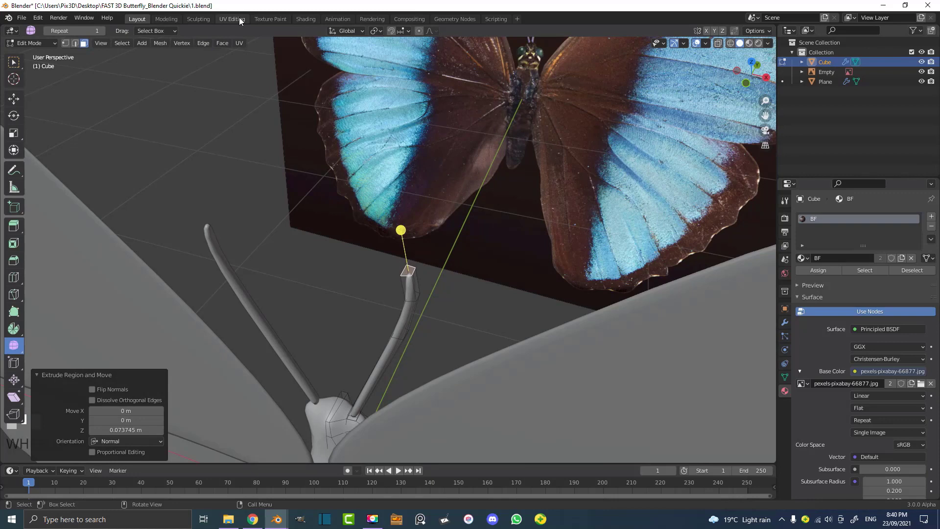
{"action": "left_click", "coordinate": [242, 22]}
Step: Project the antenna's UVs from the front view and select them over the image antenna
{"action": "key", "text": "KP_1"}
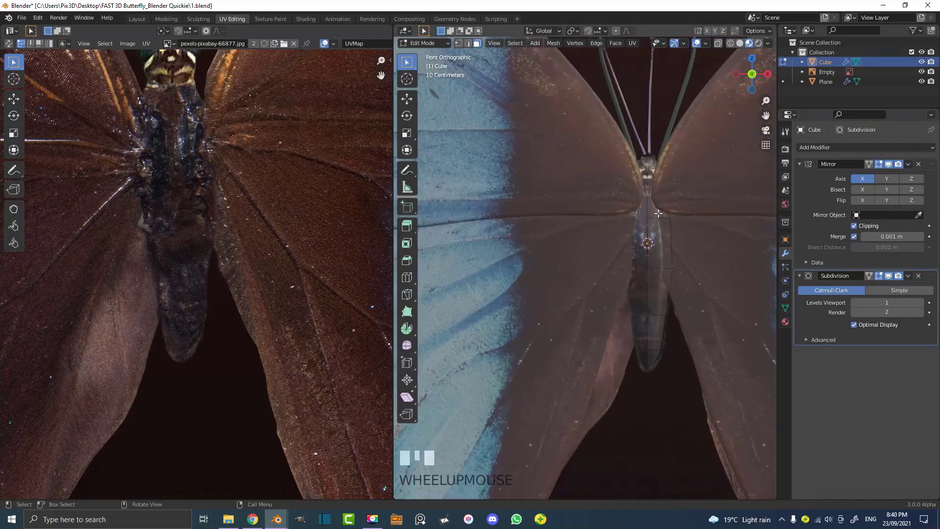
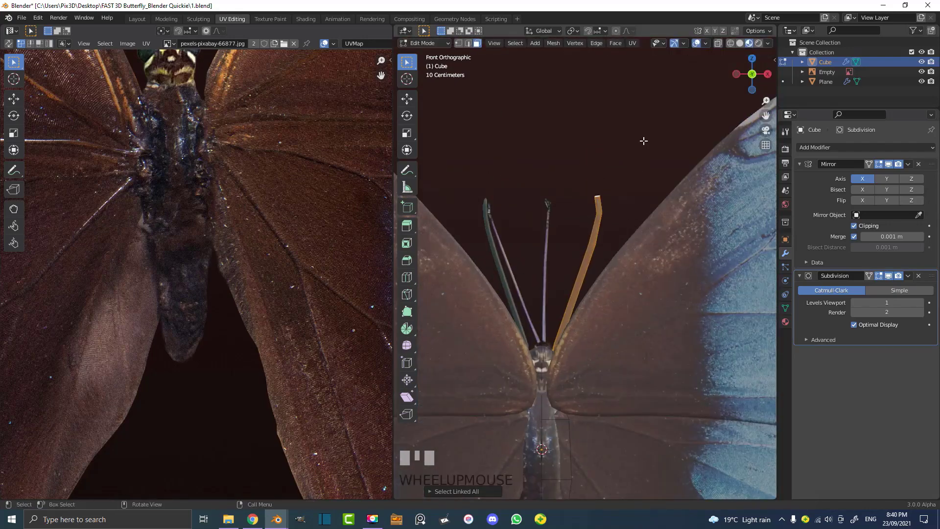
{"action": "key", "text": "u"}
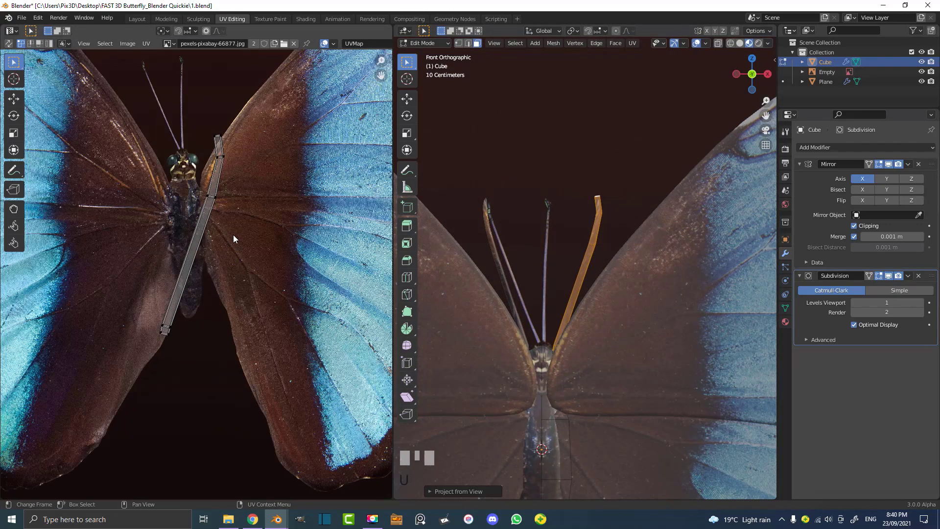
{"action": "left_click", "coordinate": [162, 391]}
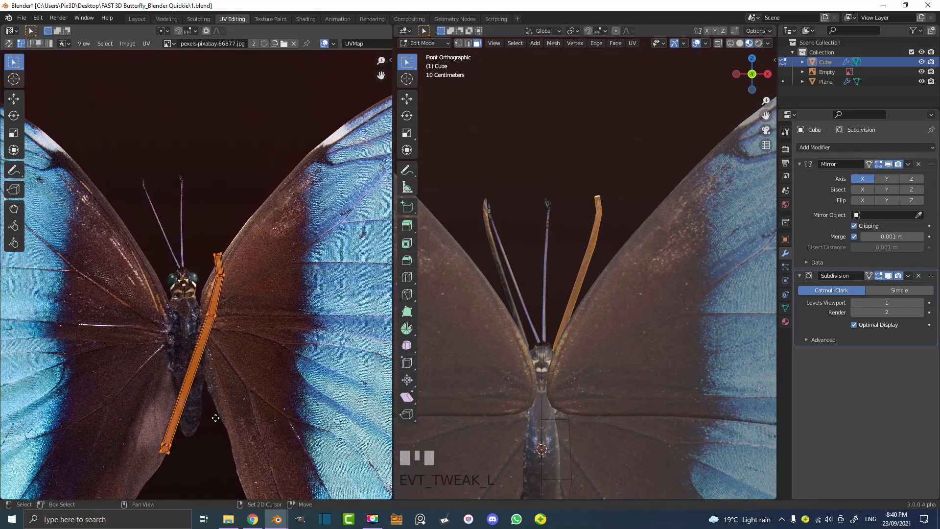
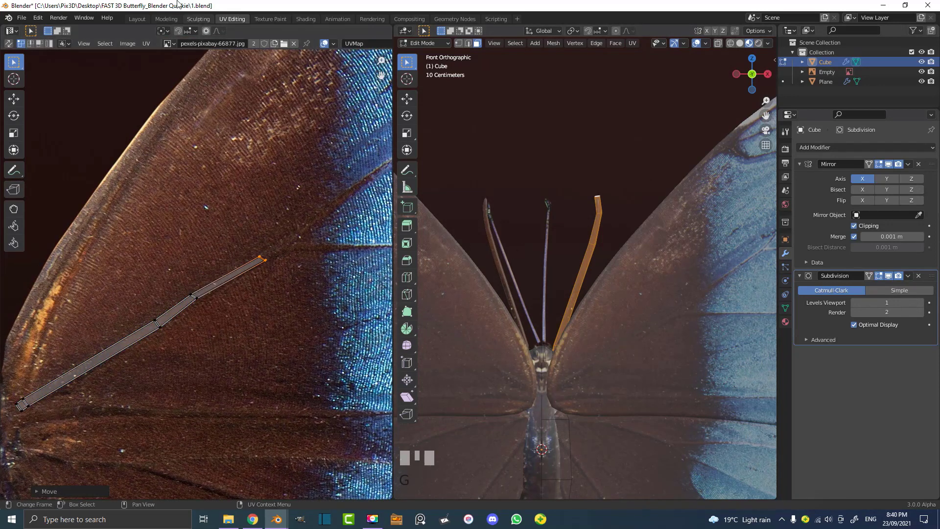
Step: Return to the Layout workspace and orbit the full textured butterfly with both antennae
{"action": "left_click", "coordinate": [140, 24]}
{"action": "scroll", "scroll_direction": "down", "scroll_amount": 3}
{"action": "left_click_drag", "start_coordinate": [433, 309], "coordinate": [411, 311]}
{"action": "key", "text": "z"}
{"action": "scroll", "scroll_direction": "down", "scroll_amount": 3}
{"action": "key", "text": "a"}
{"action": "left_click_drag", "start_coordinate": [436, 274], "coordinate": [447, 263]}
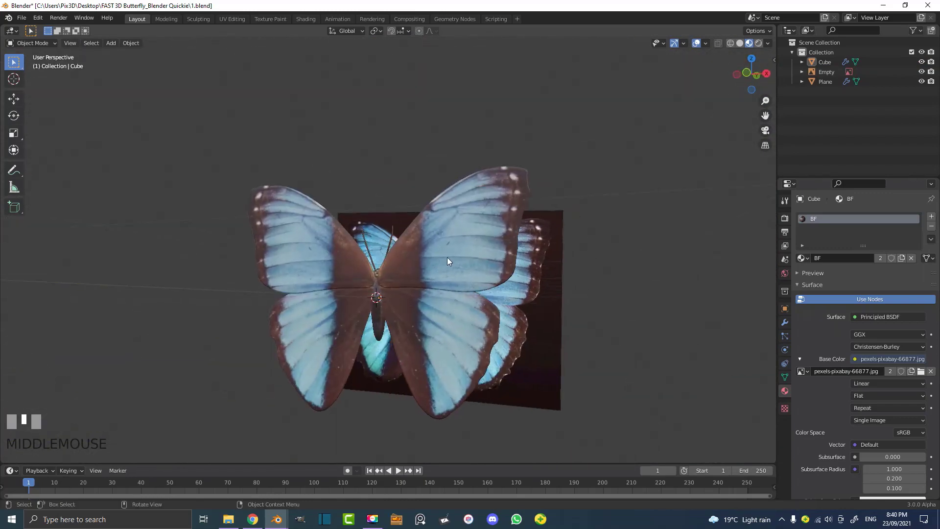